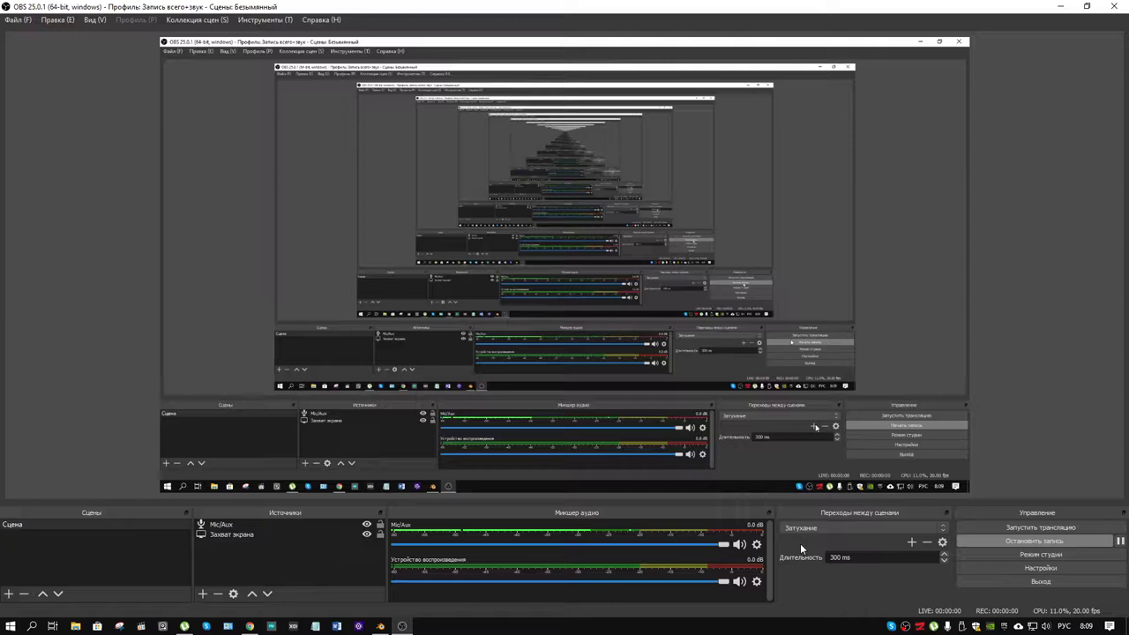
- Rewind the Blender tutorial video to about 4:26 and leave it paused there
{"action": "key", "text": "q"}
{"action": "key", "text": "g"}
{"action": "right_click", "coordinate": [254, 628]}
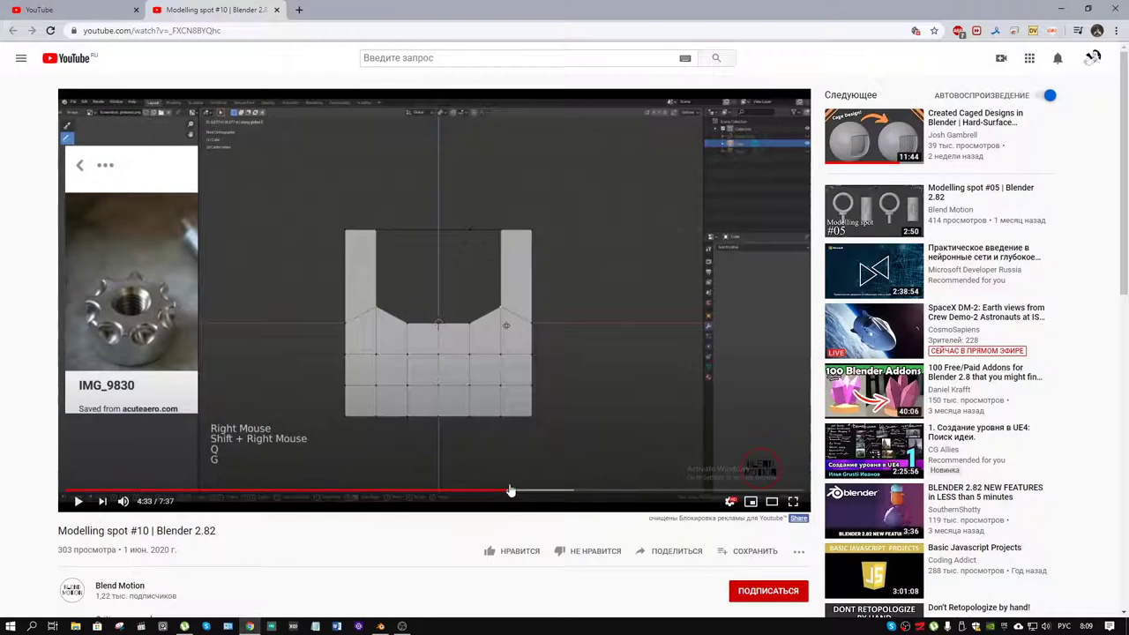
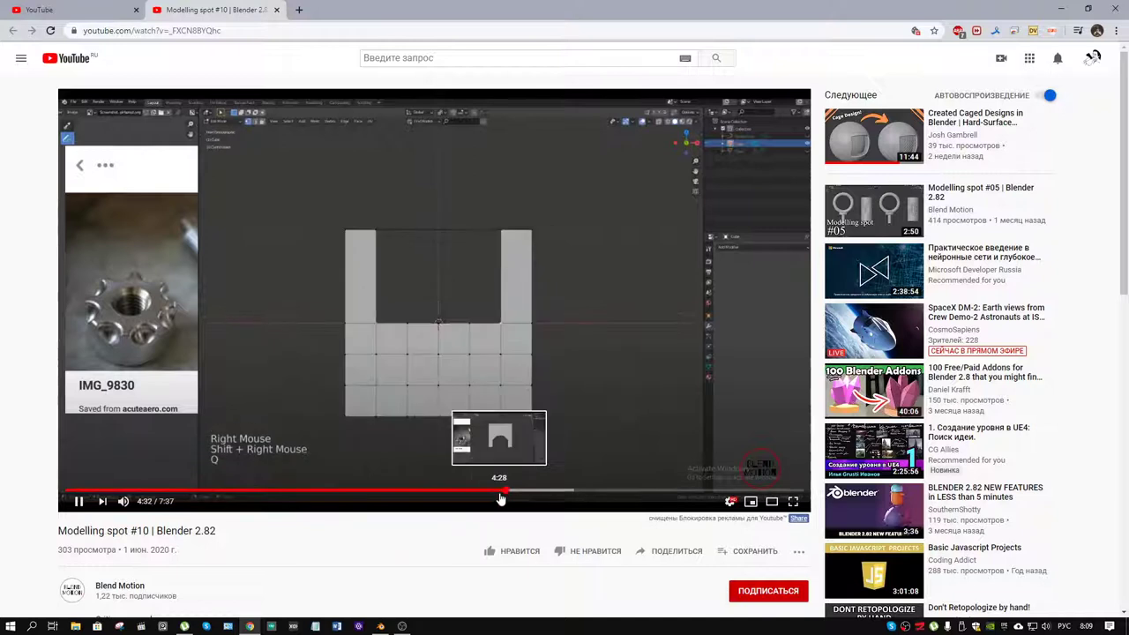
{"action": "key", "text": "shift+g"}
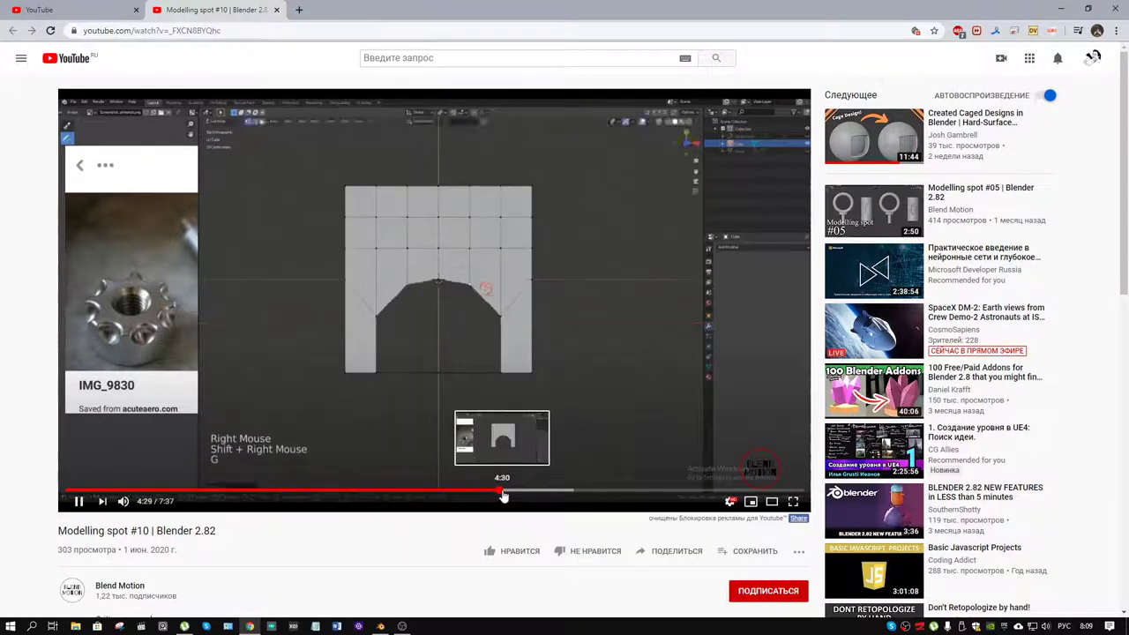